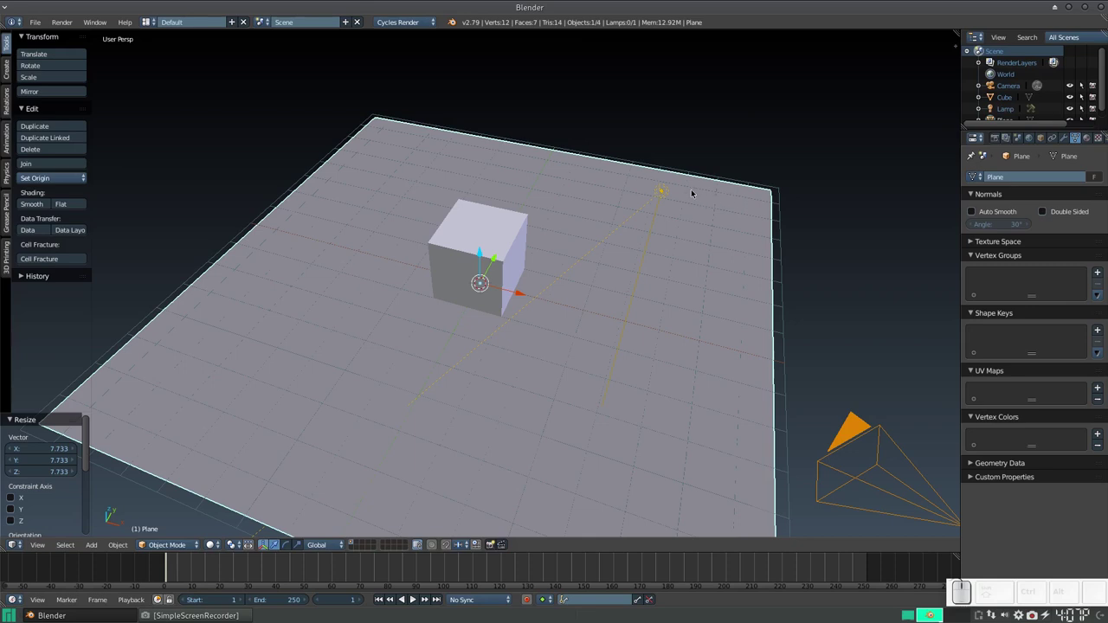
Orbit to look down over the plane and select the area lamp to show its Lamp properties
drag(775, 219, 714, 127)
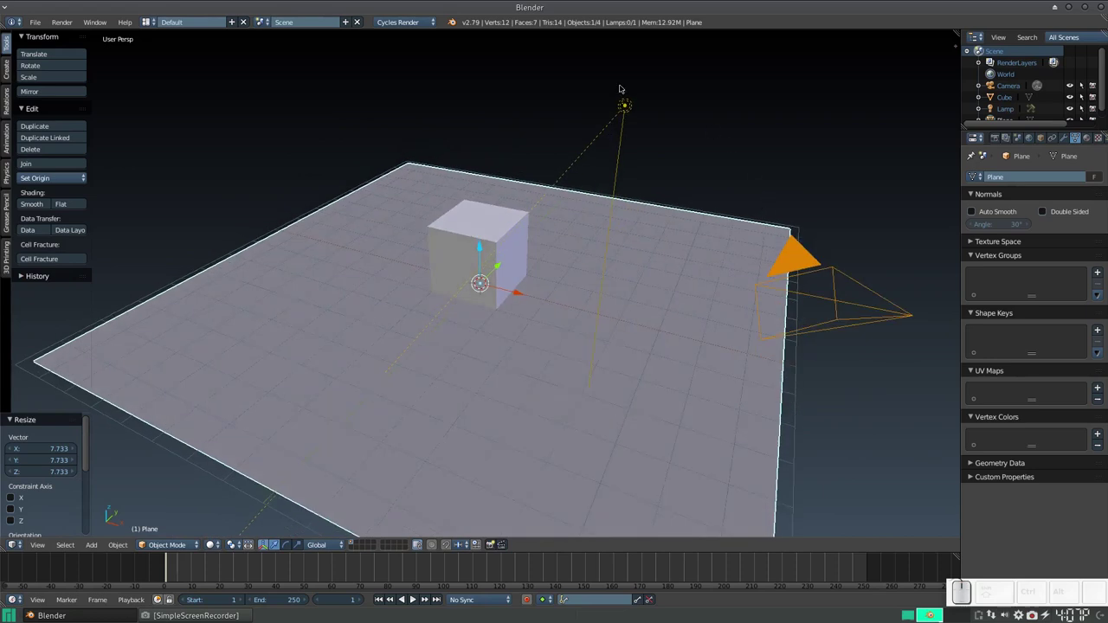
right_click(628, 105)
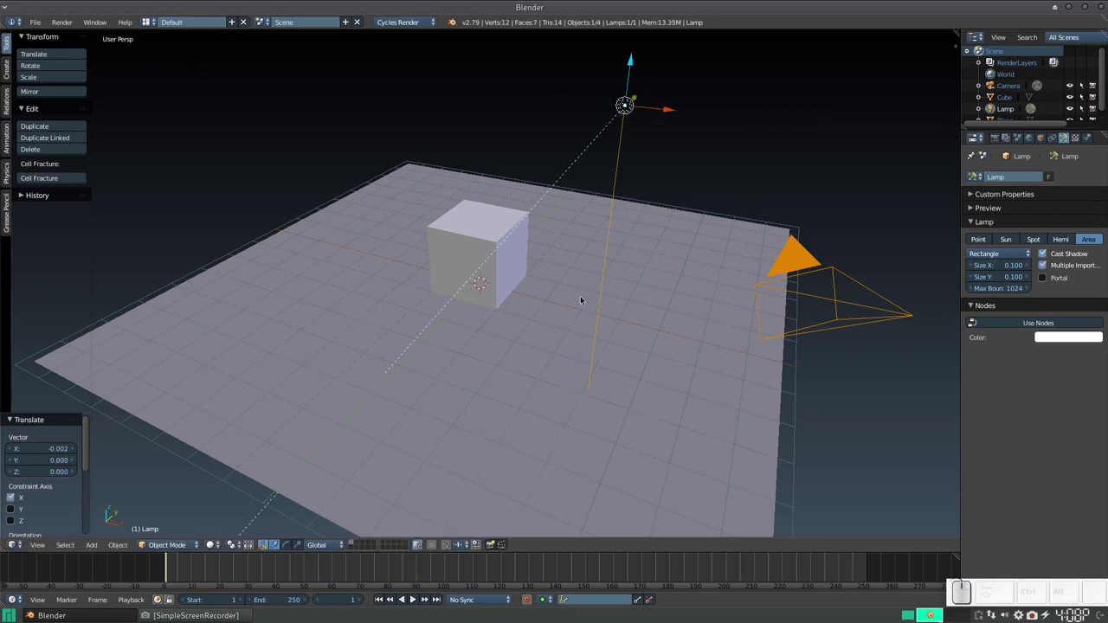
Switch the viewport to Cycles rendered preview and toggle the lamp's Cast Shadow off and back on
key(shift+z)
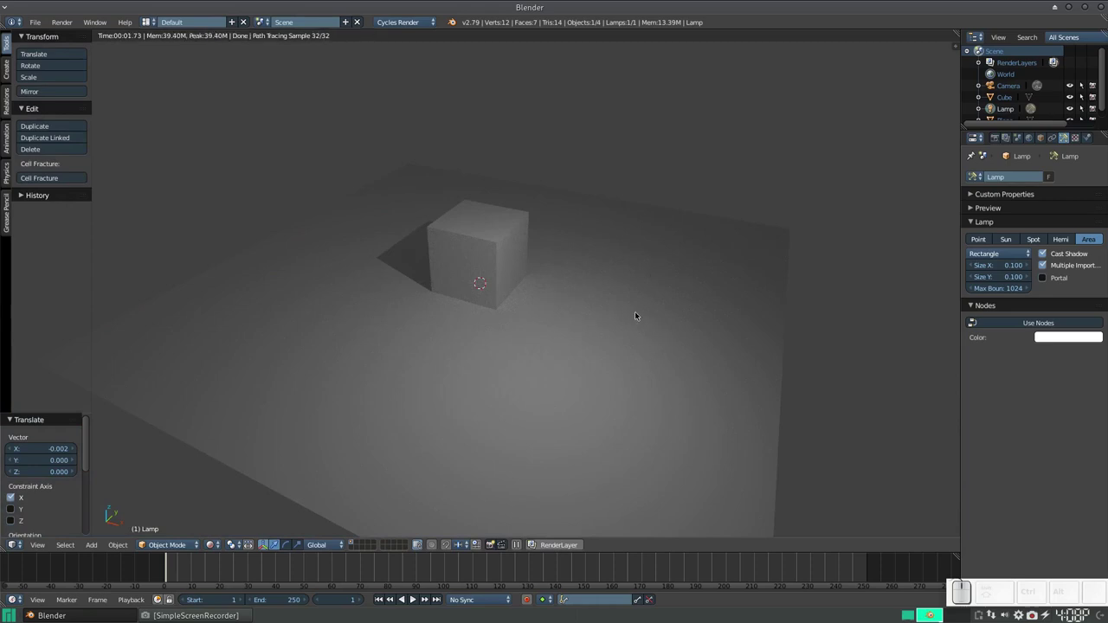
key(g)
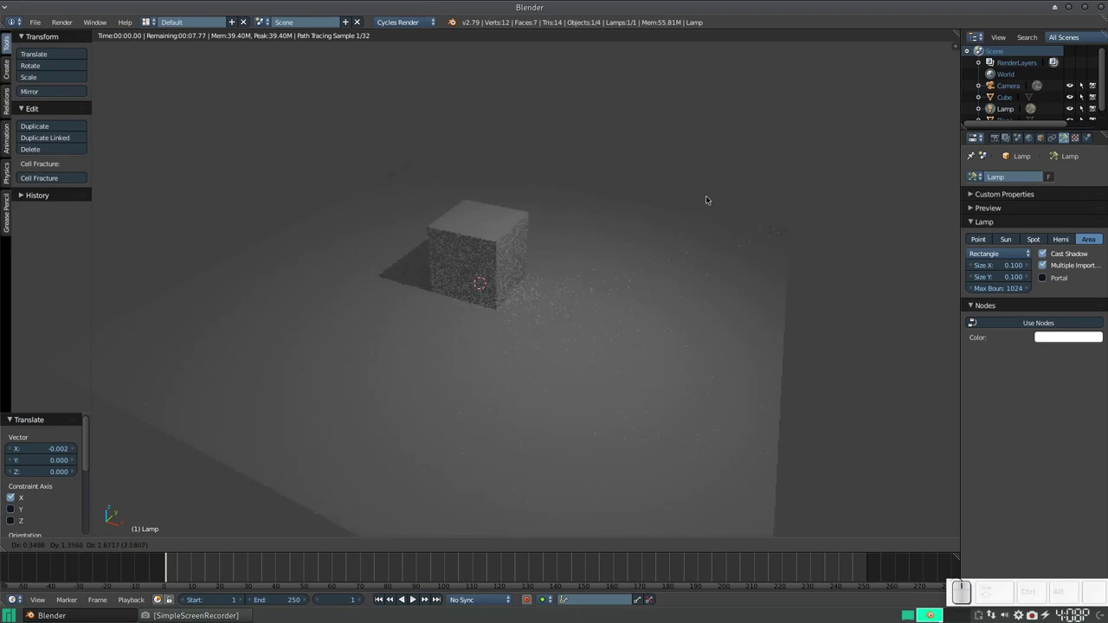
key(Escape)
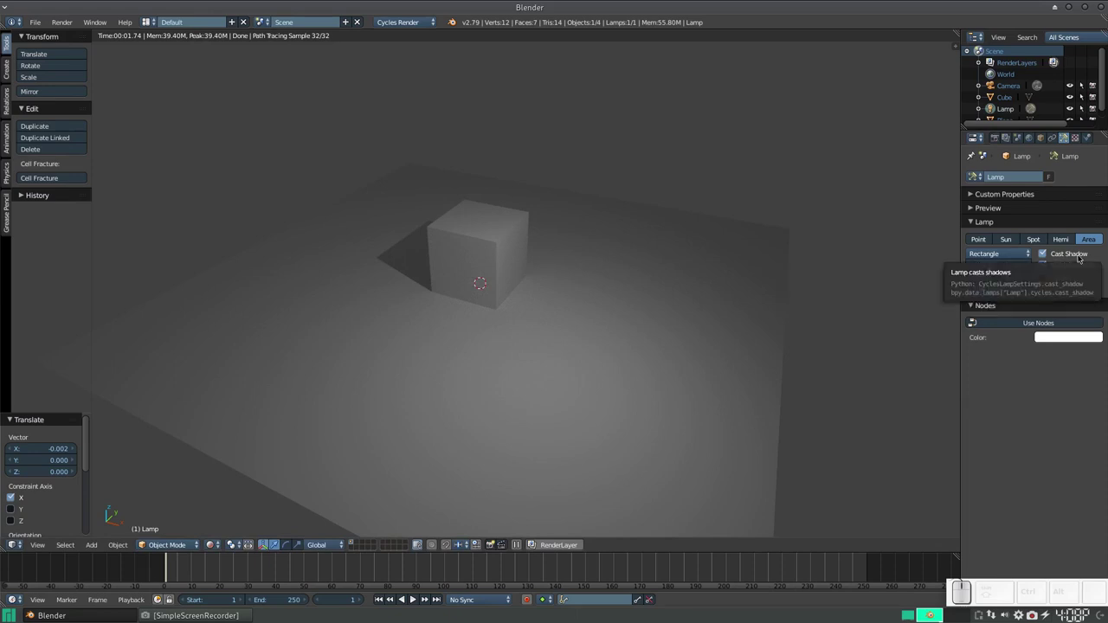
click(1080, 254)
click(1080, 254)
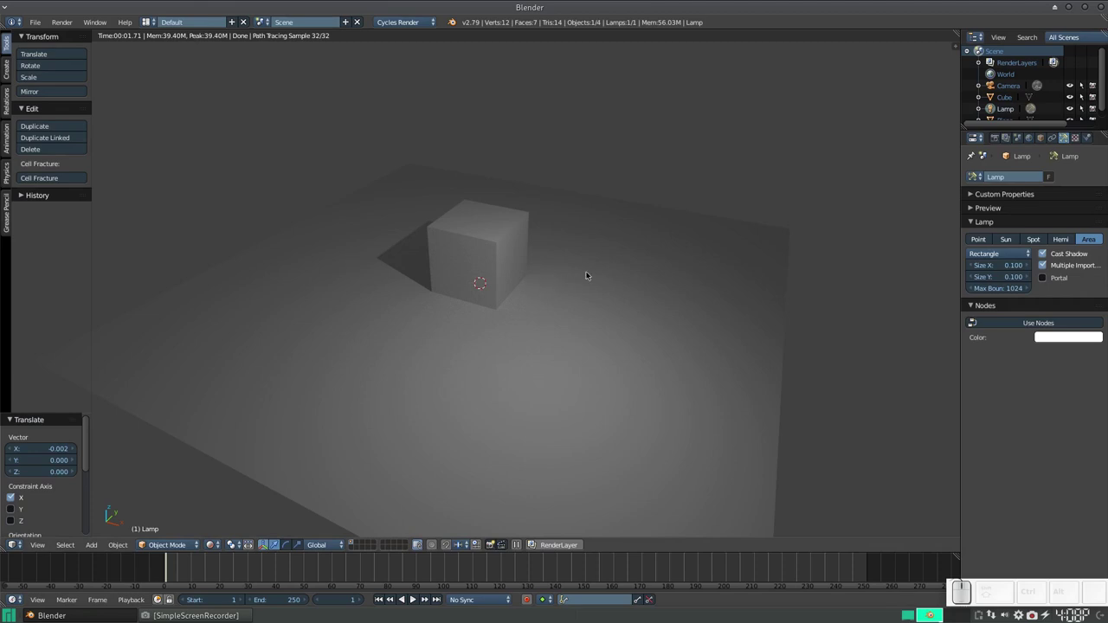
Test moving the lamp to watch the soft shadow change, cancelling each move
key(g)
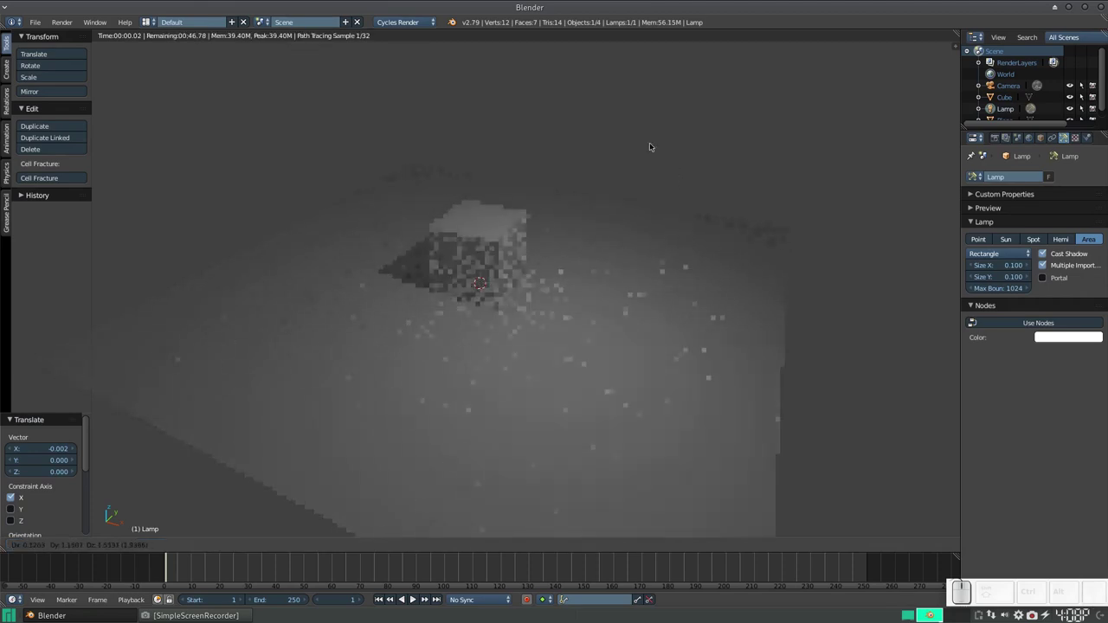
key(Escape)
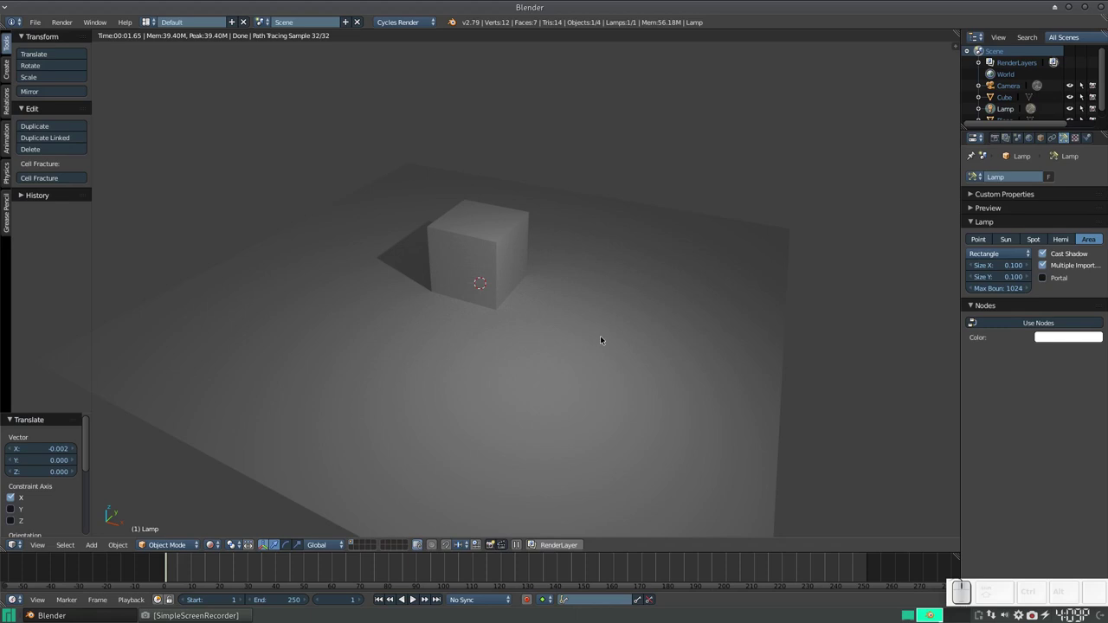
key(g)
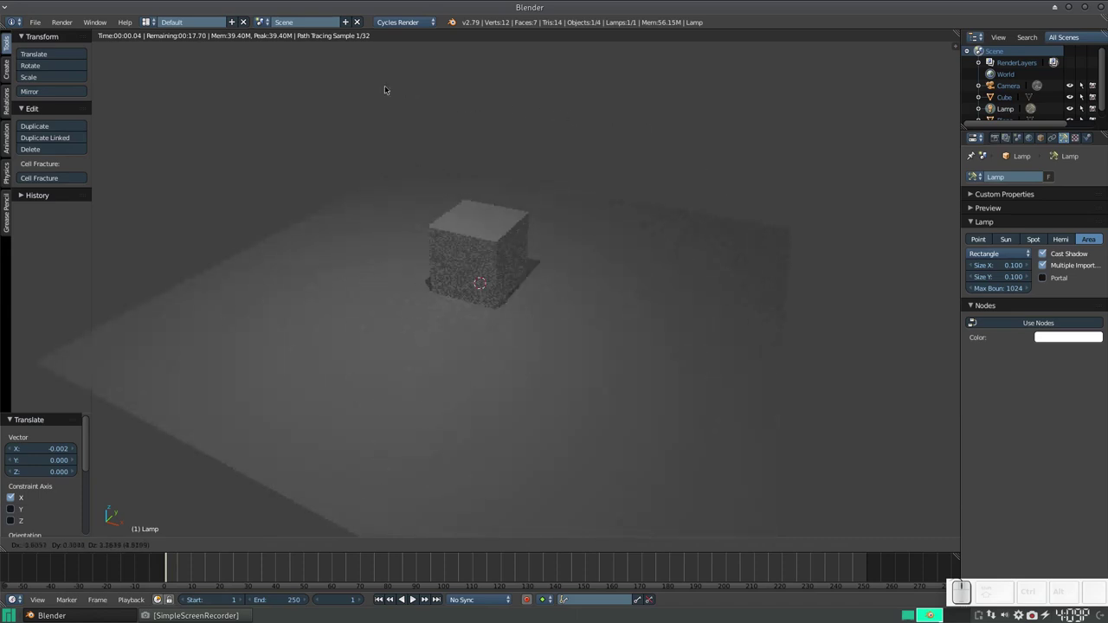
key(Escape)
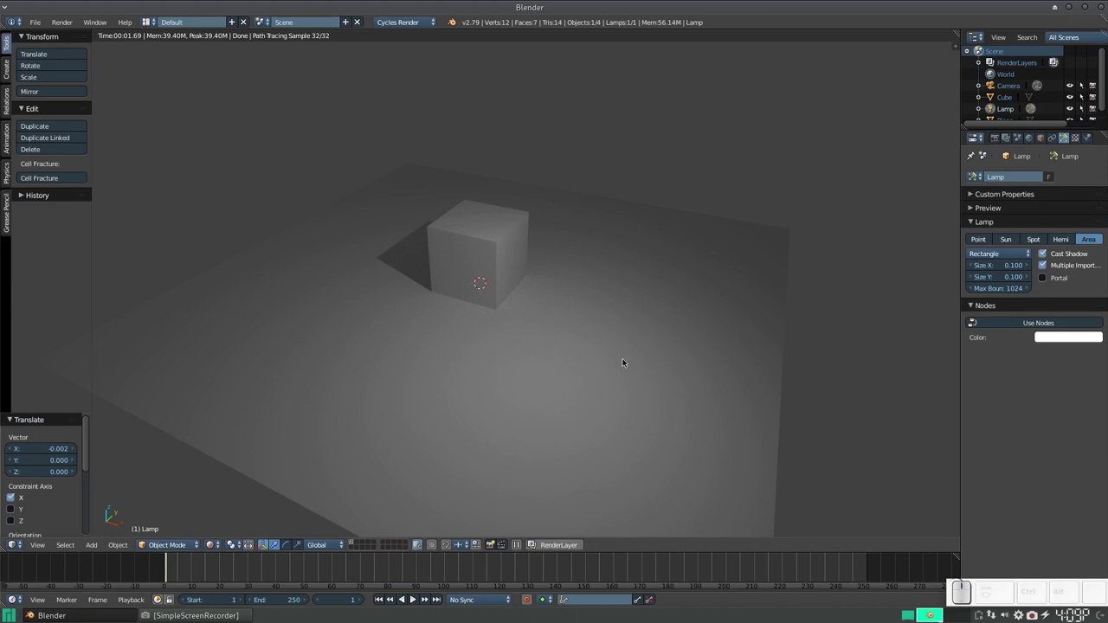
In solid view, tilt the lamp about 45.7° around Y and move it along Y to about 3.1 so light rakes the cube
key(shift+z)
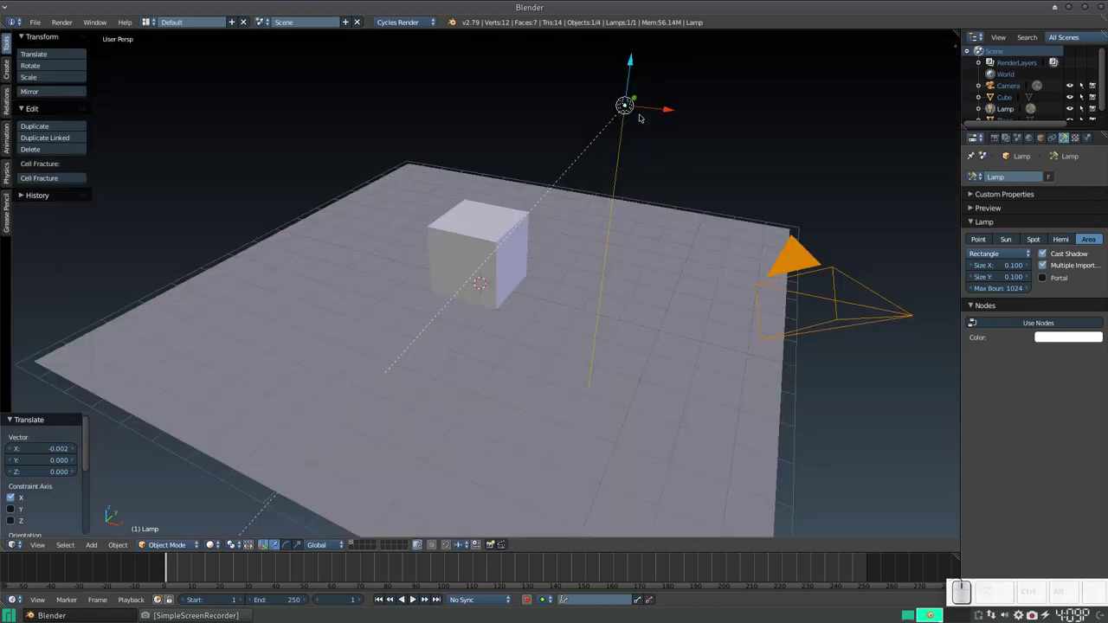
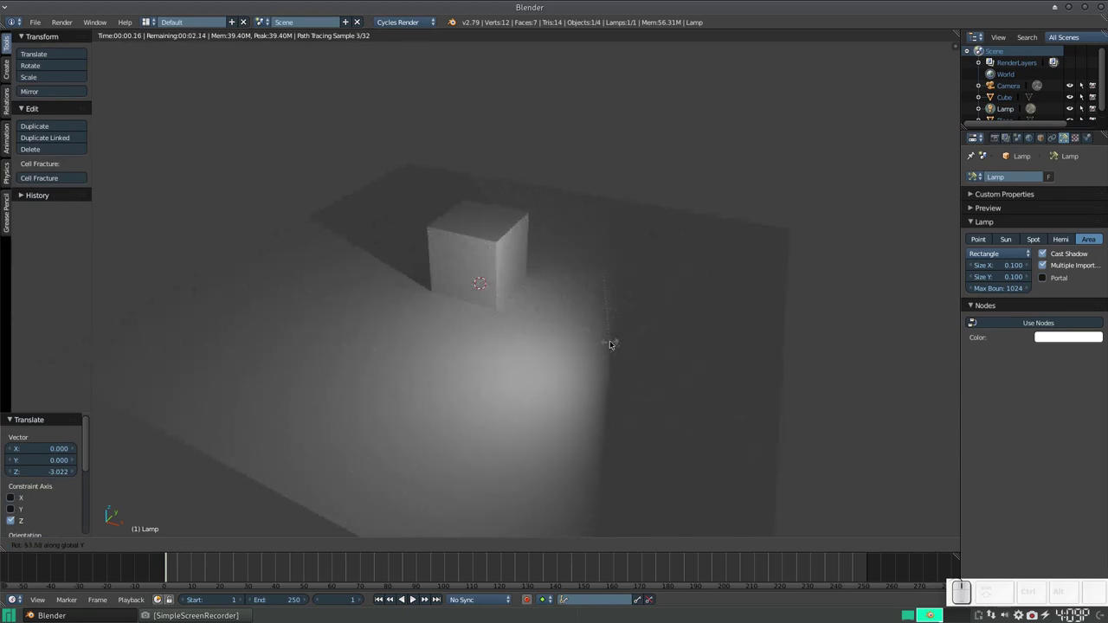
click(611, 339)
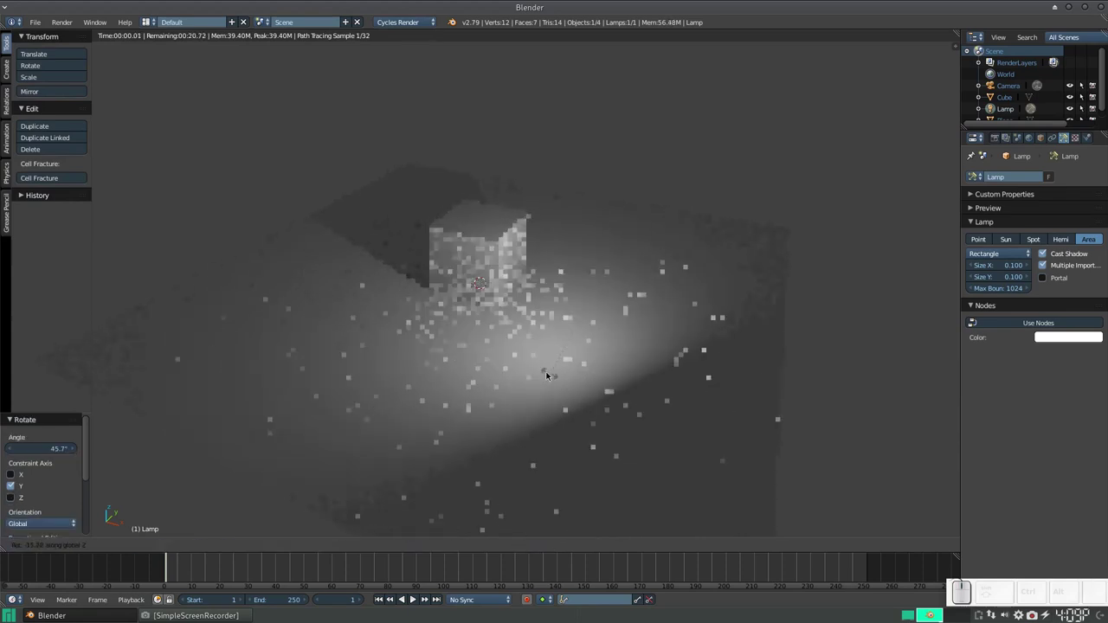
key(Escape)
key(g)
key(y)
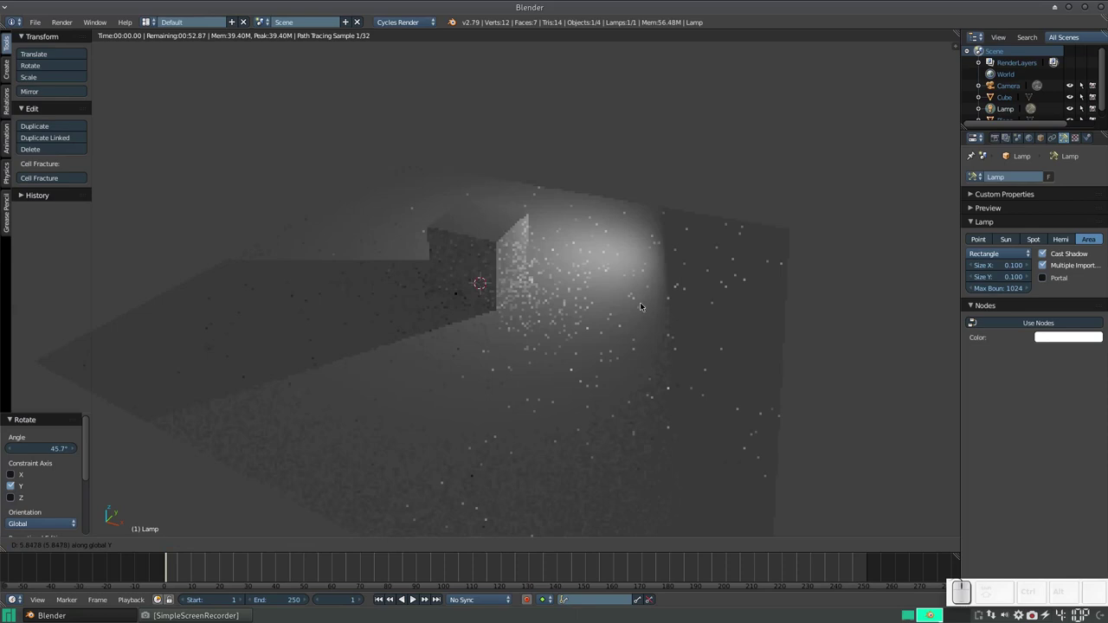
key(Escape)
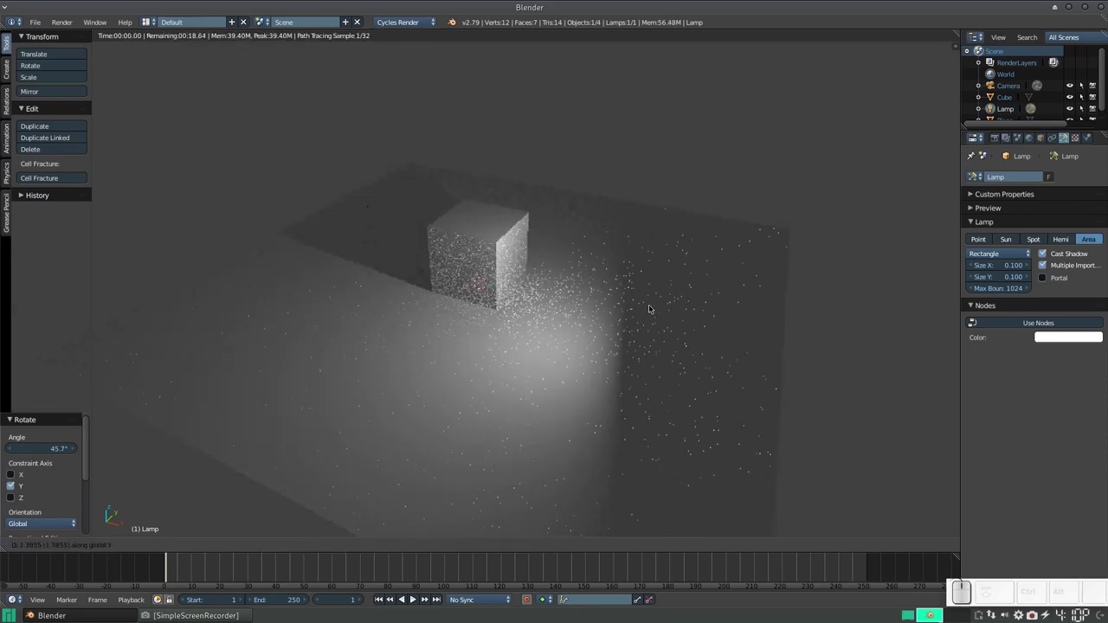
click(673, 276)
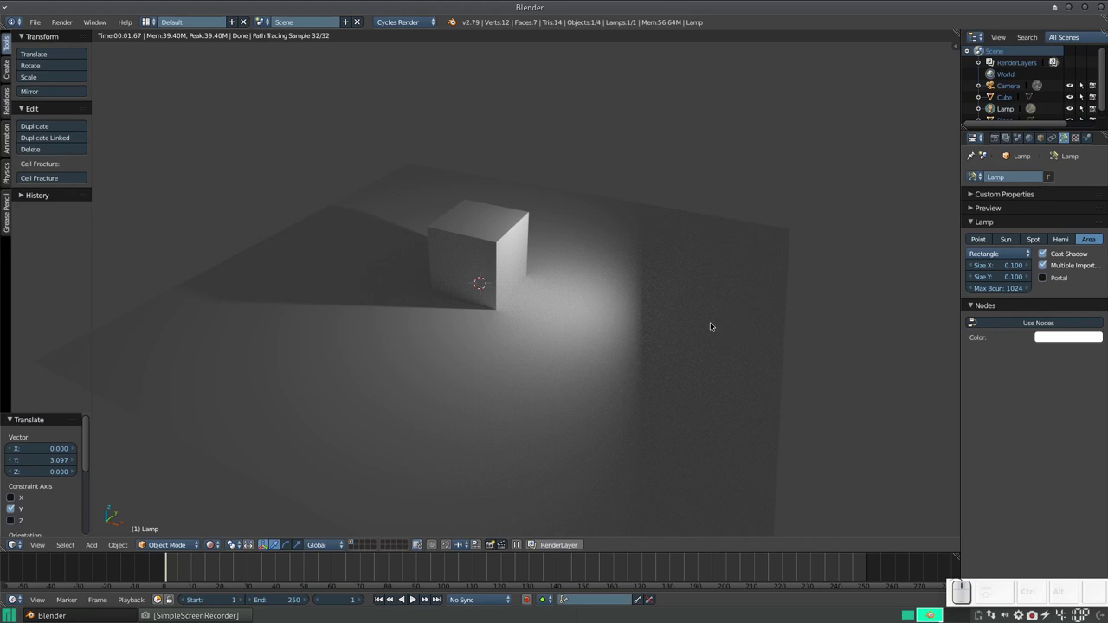
Back in solid view, lower the lamp so it hovers just beside the cube
key(shift+z)
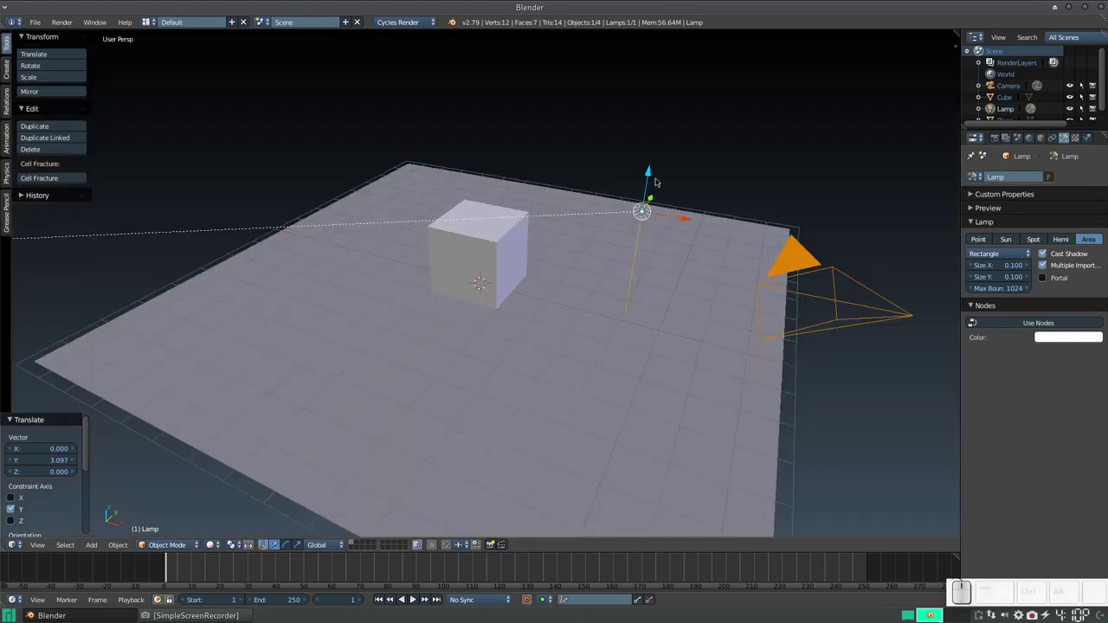
key(r)
key(y)
click(686, 299)
Try the lamp as a Point light, then a Spot light with a 75° cone and 0.15 blend
drag(650, 182, 686, 259)
drag(684, 257, 589, 284)
scroll(up, 3)
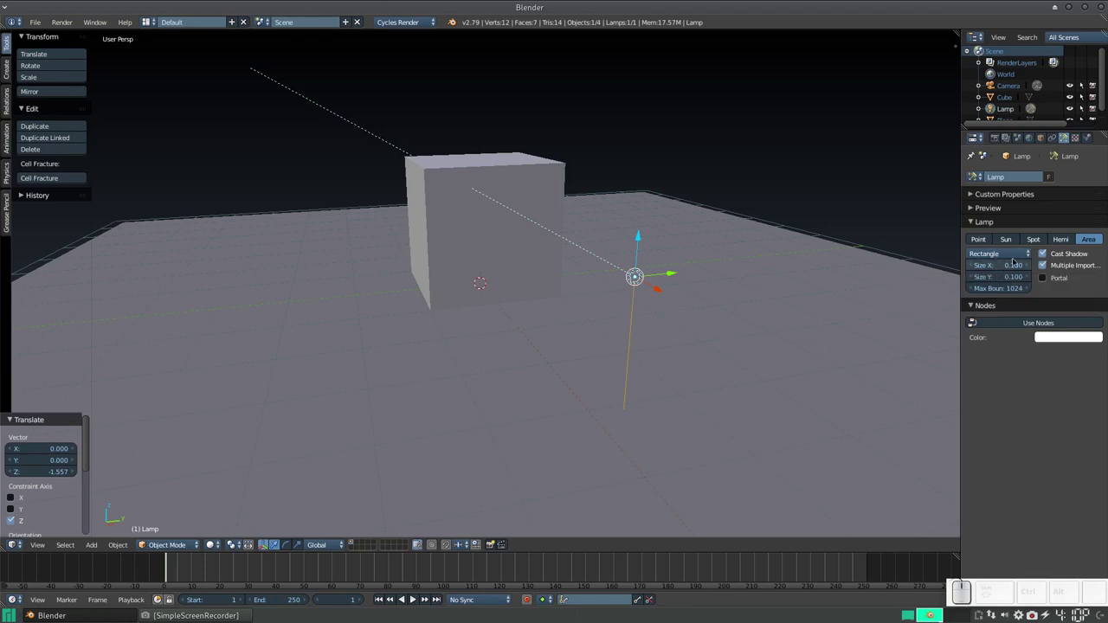
click(979, 236)
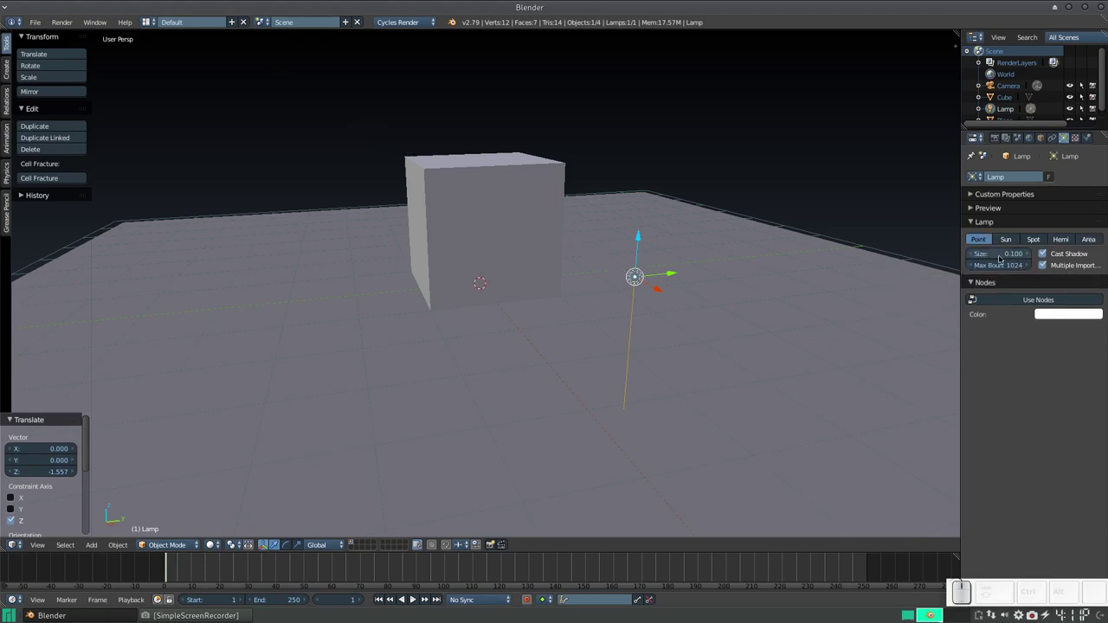
click(1008, 239)
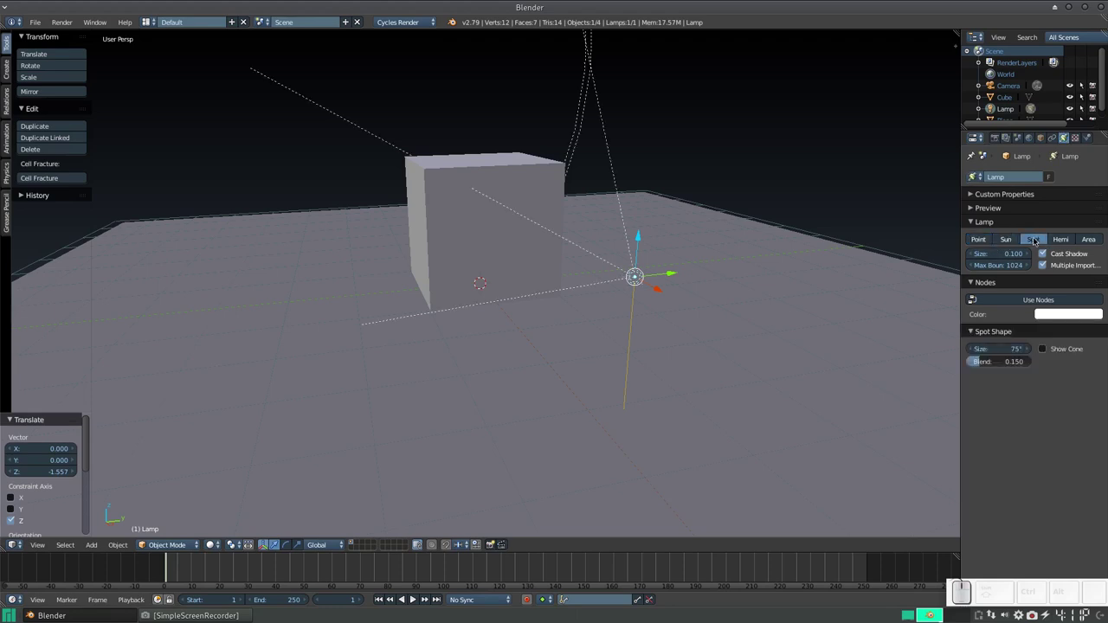
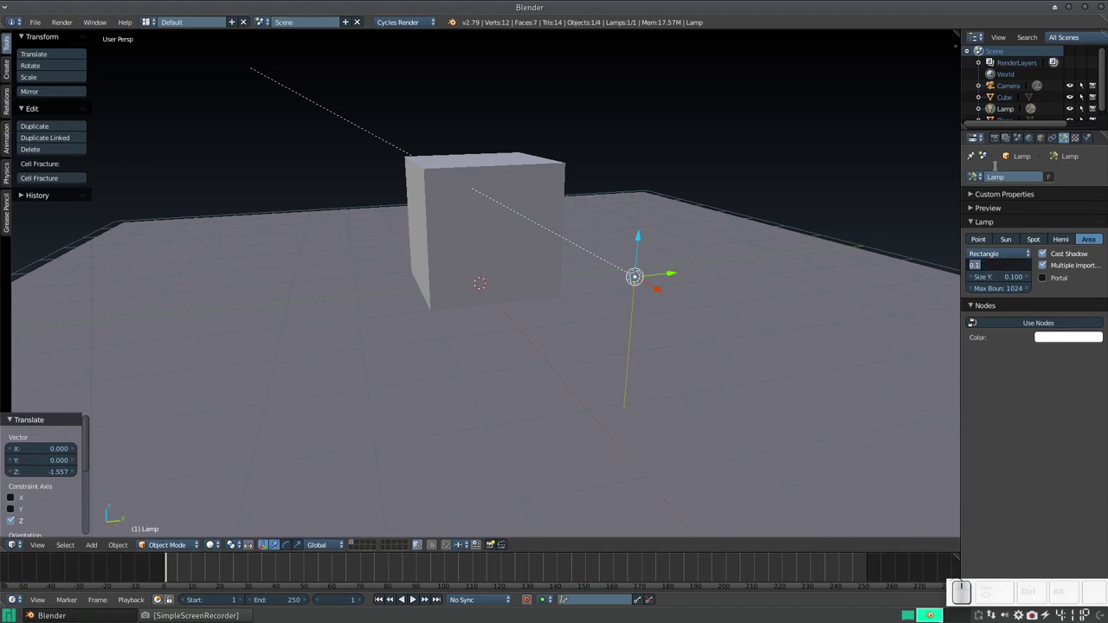
Try 10 for the area lamp's Size X (undone), then enter 10 for Size Y
key(KP_1)
key(KP_0)
key(KP_Enter)
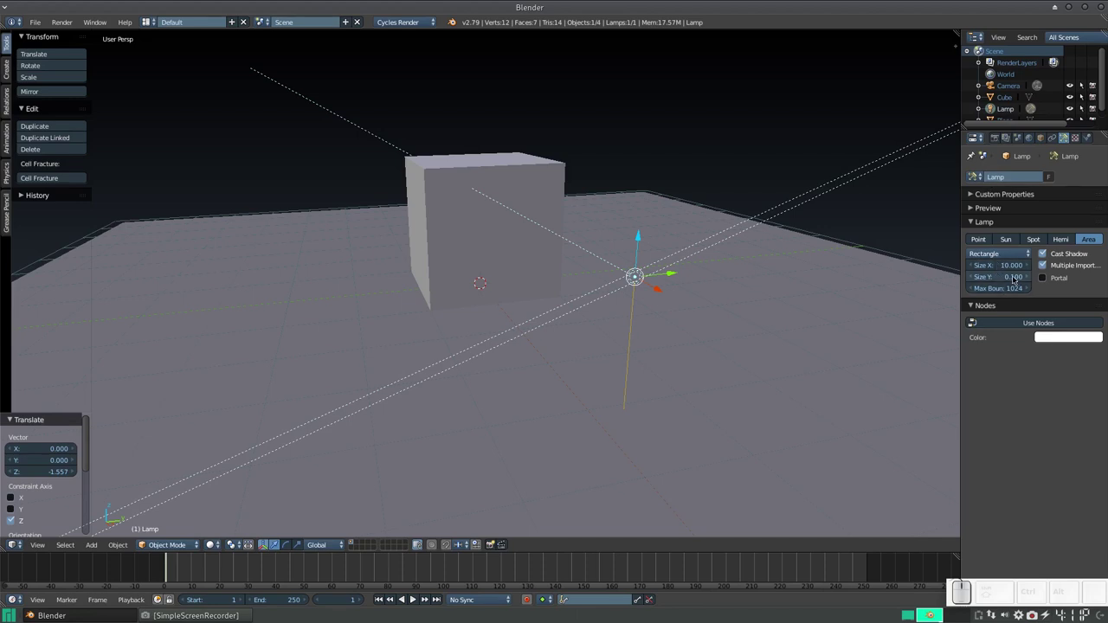
key(ctrl+z)
click(1004, 274)
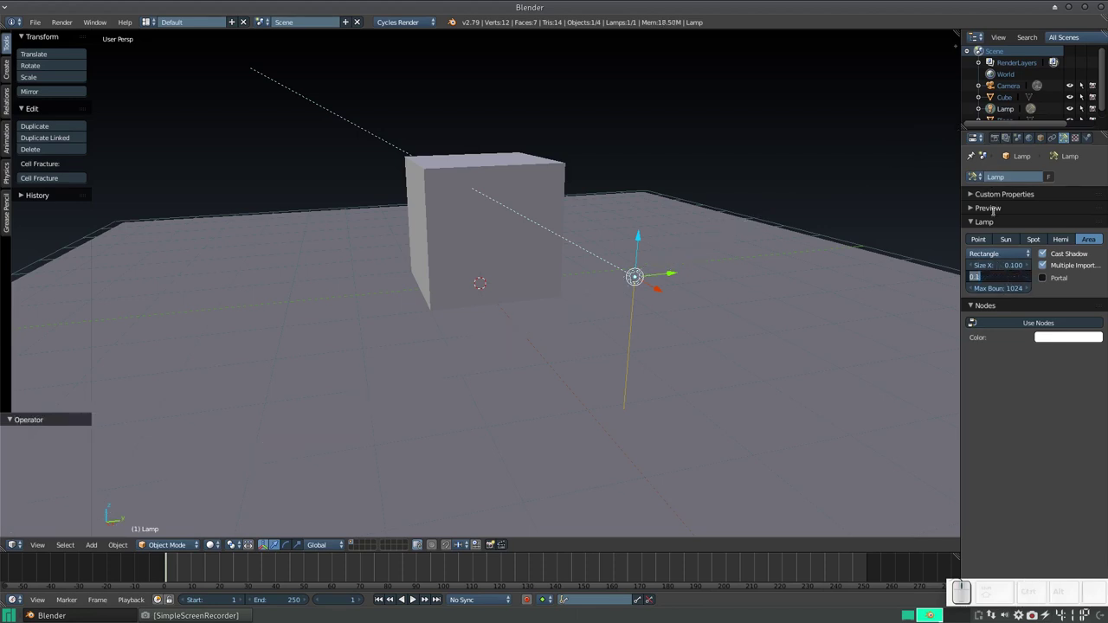
key(KP_1)
key(KP_0)
key(KP_Enter)
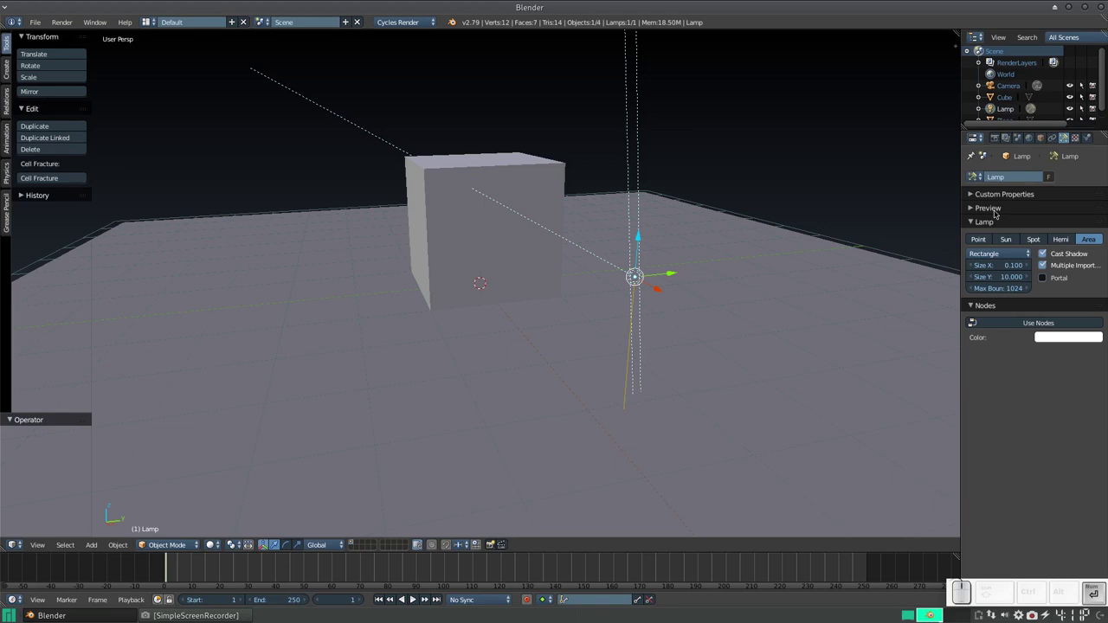
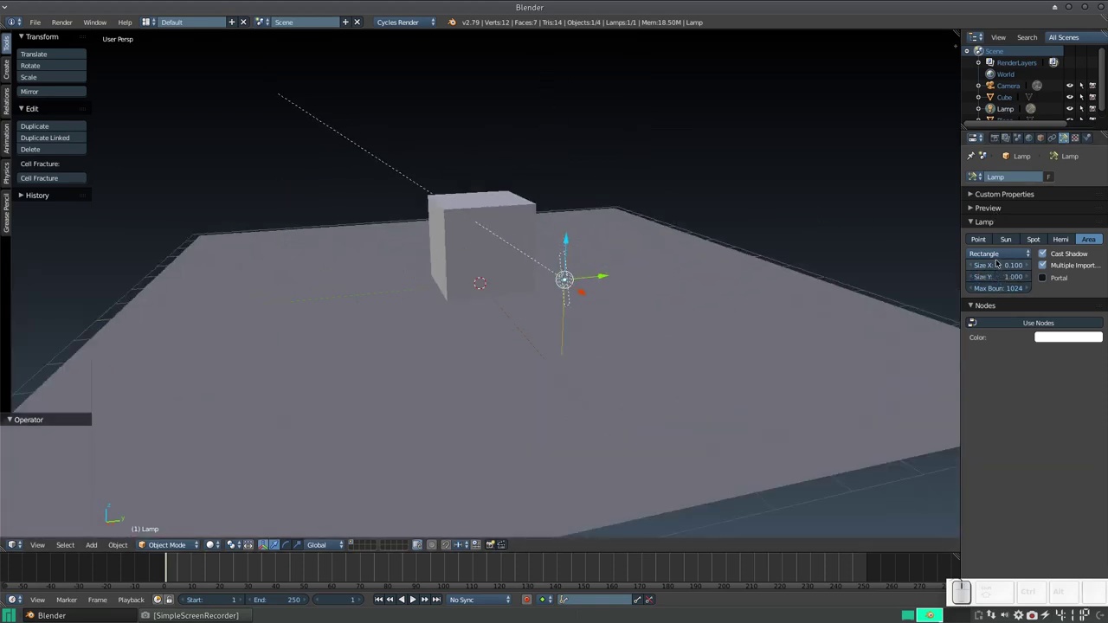
Set the area lamp's Size X to 1.5, making it 1.5 by 1 units
click(999, 262)
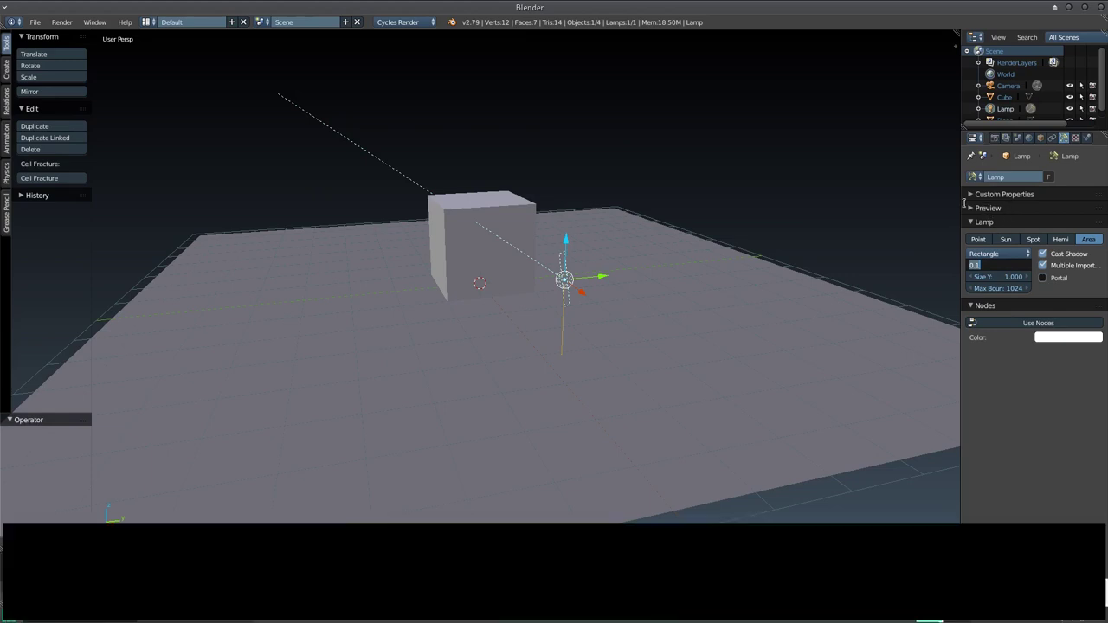
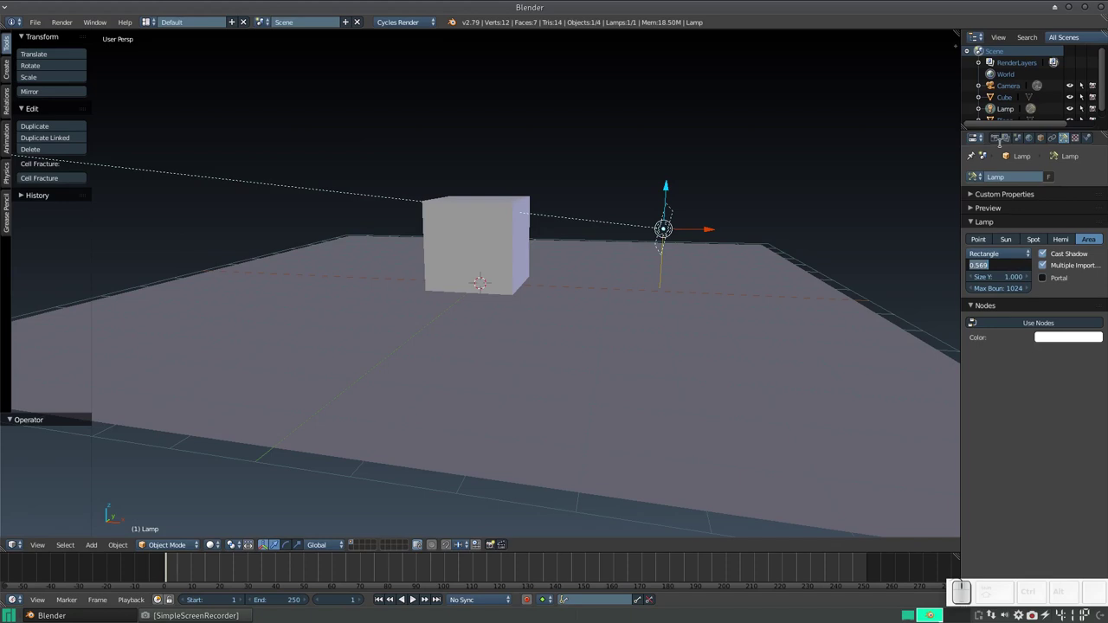
key(KP_1)
key(KP_Decimal)
key(KP_5)
key(KP_Enter)
drag(806, 269, 719, 261)
drag(611, 239, 591, 236)
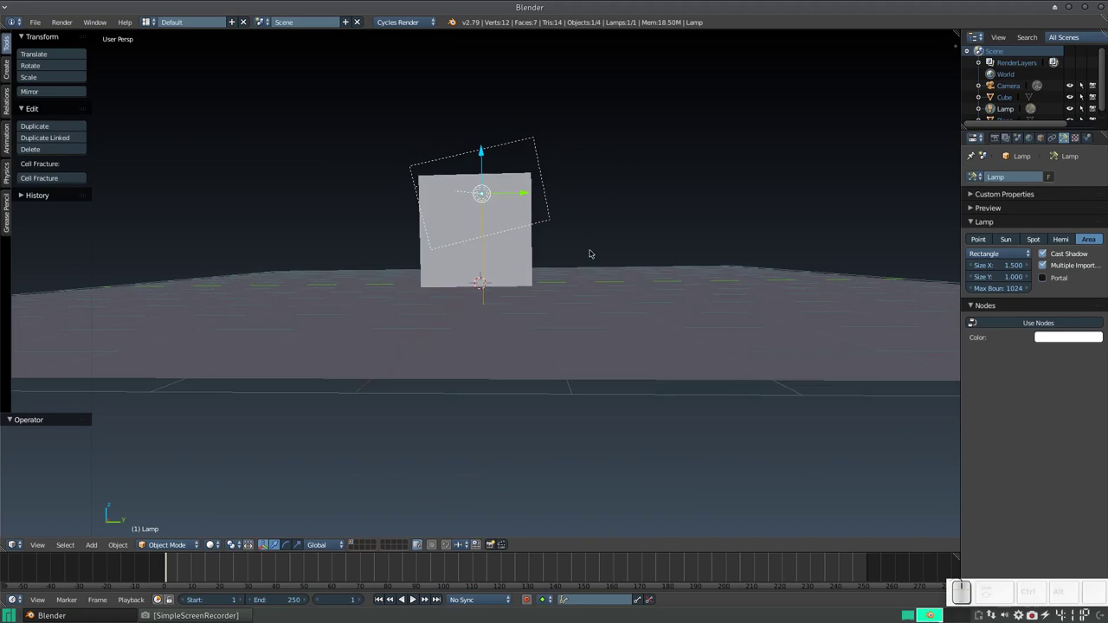
Rotate the area lamp about -14° around X and -11° around Y, checking it from the side
key(r)
key(x)
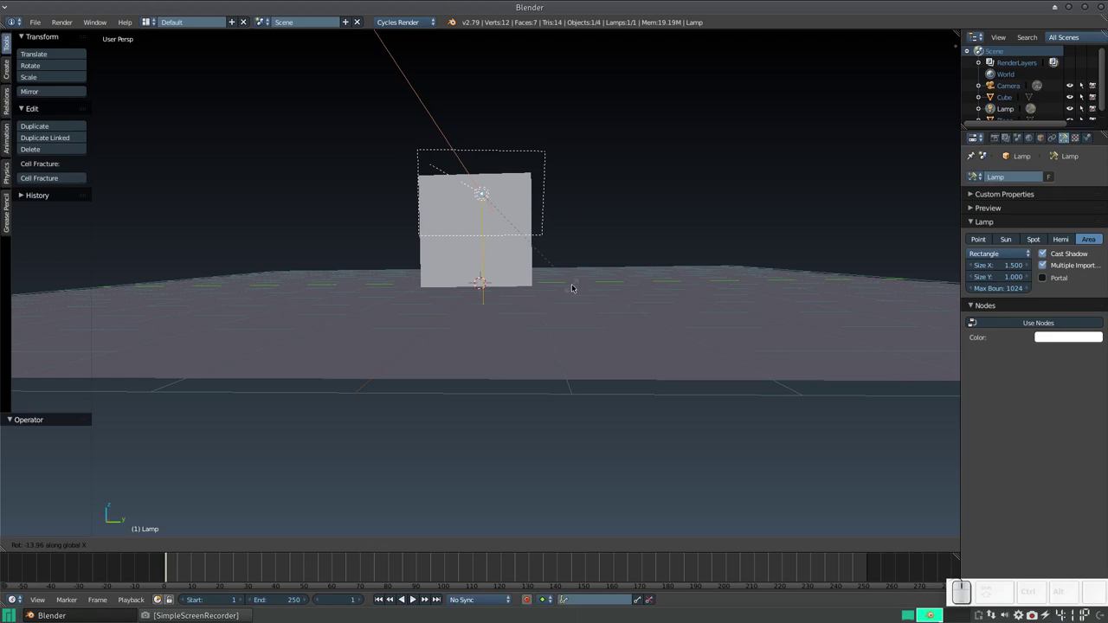
click(573, 283)
drag(552, 287, 689, 343)
drag(738, 343, 808, 337)
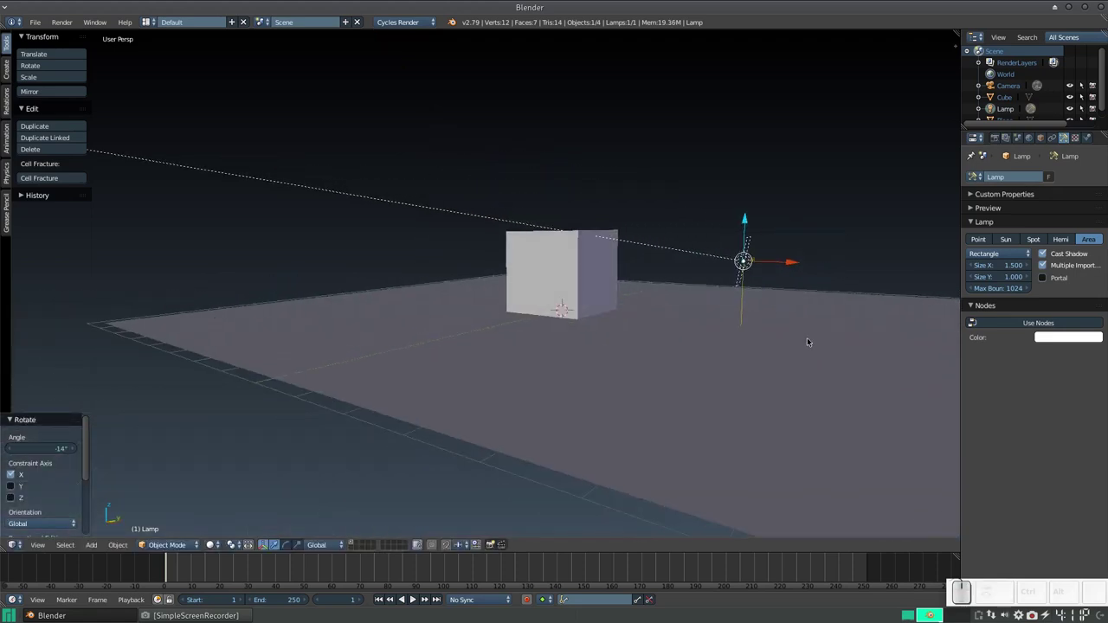
drag(820, 319, 766, 268)
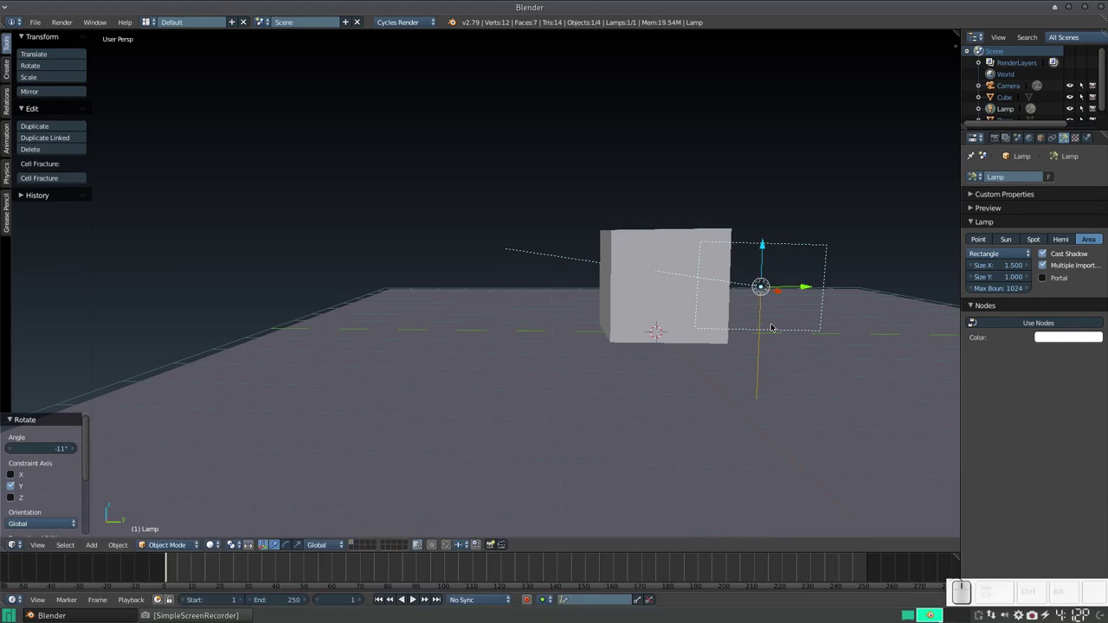
middle_click(746, 326)
scroll(down, 3)
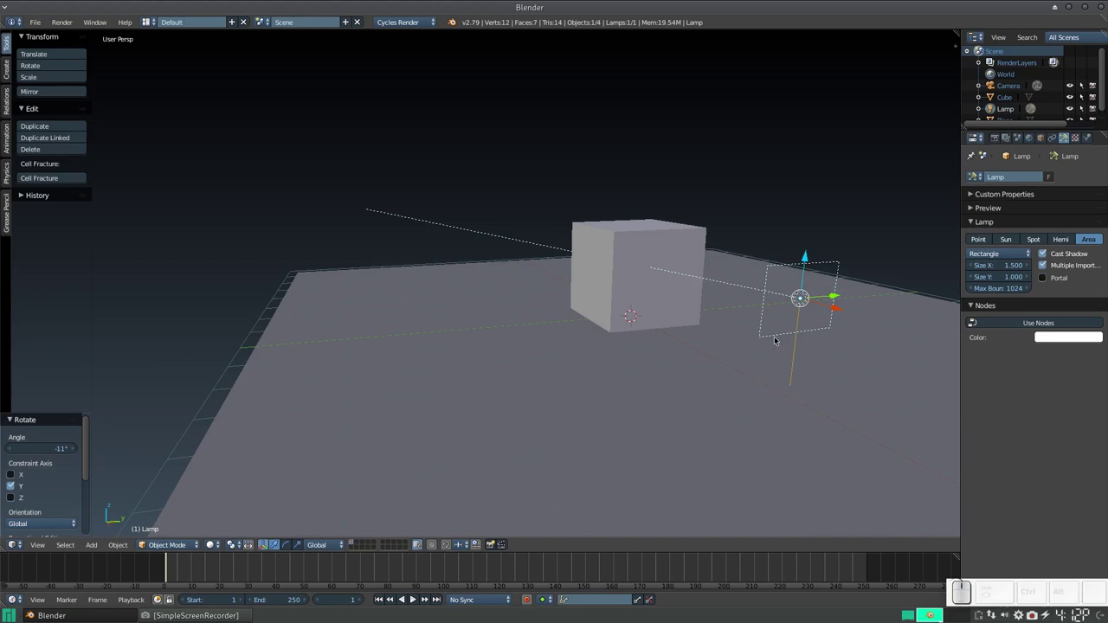
In rendered preview, enlarge the lamp to 10 by 10 and enable nodes for an emission strength of 100
key(shift+z)
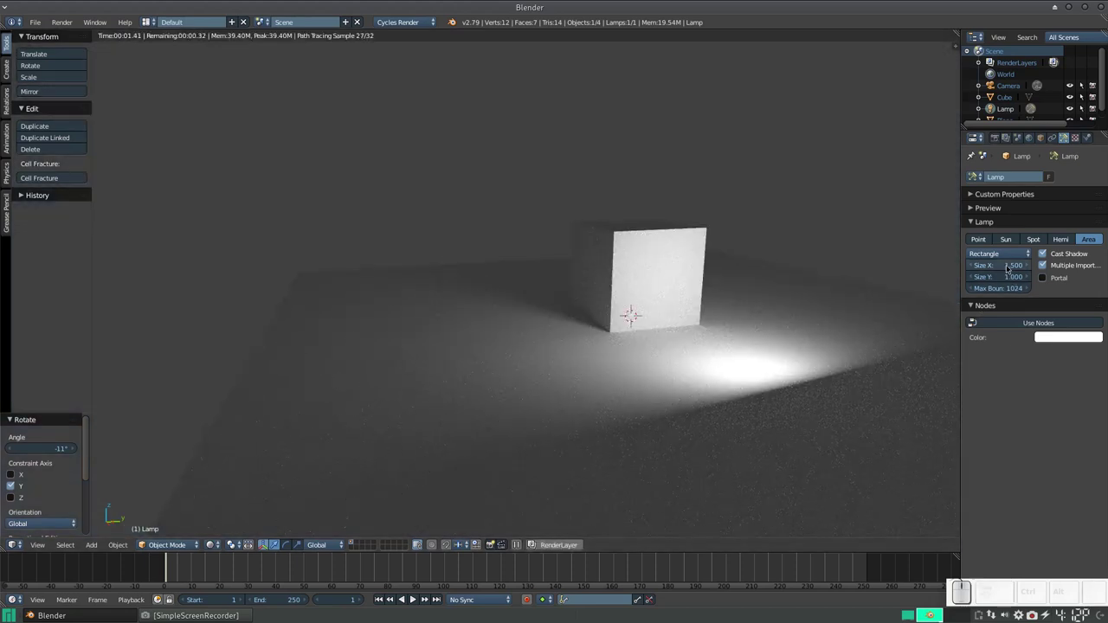
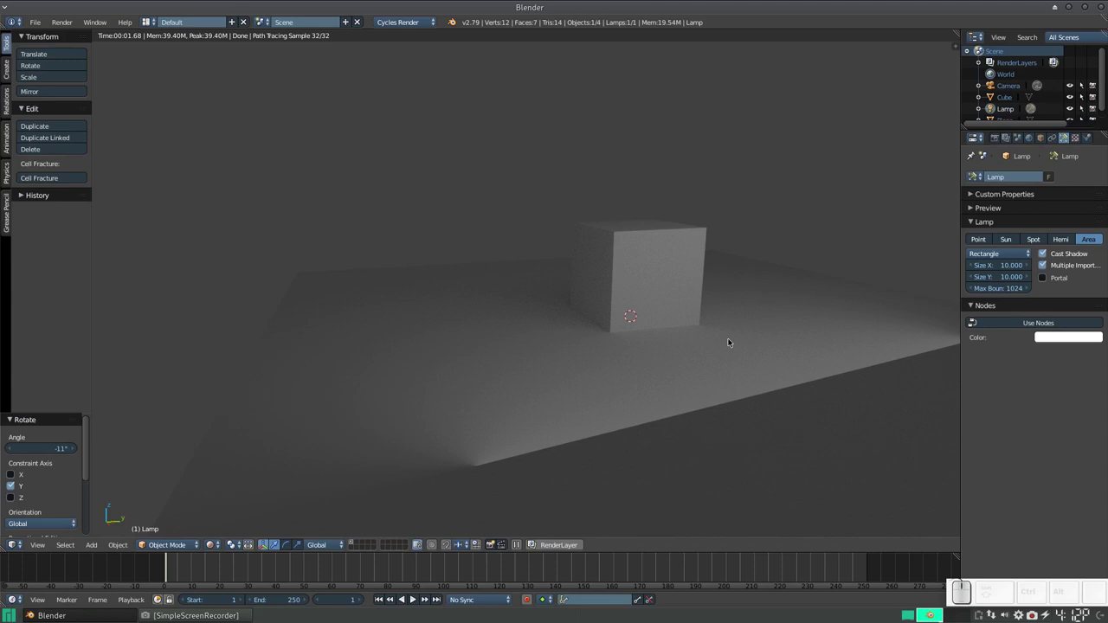
click(1025, 321)
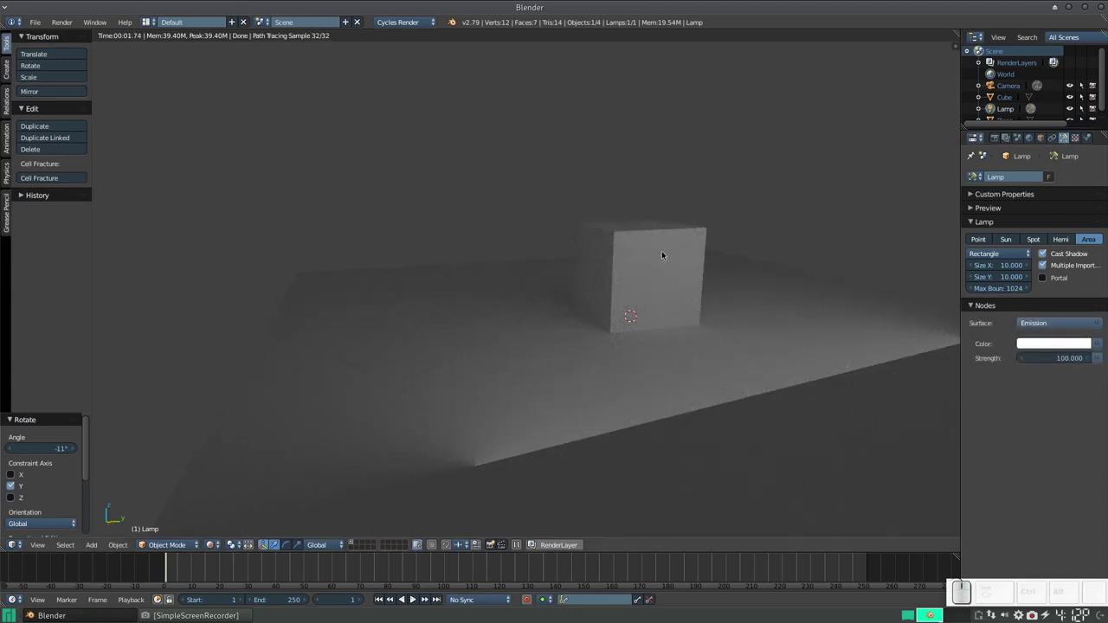
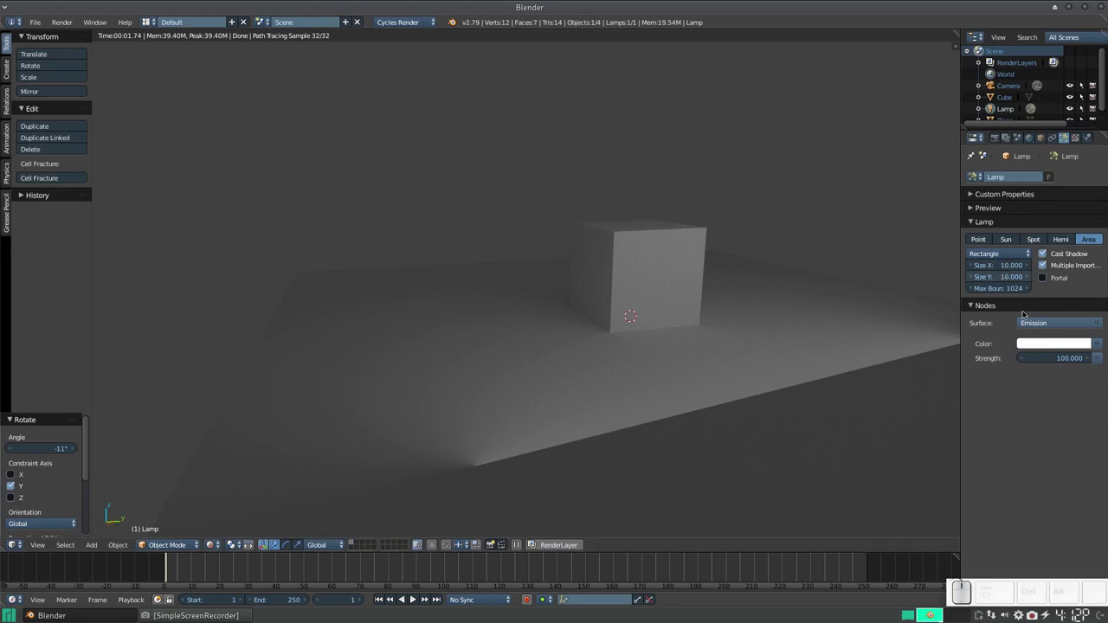
click(1040, 354)
key(KP_1)
key(KP_0)
key(KP_Enter)
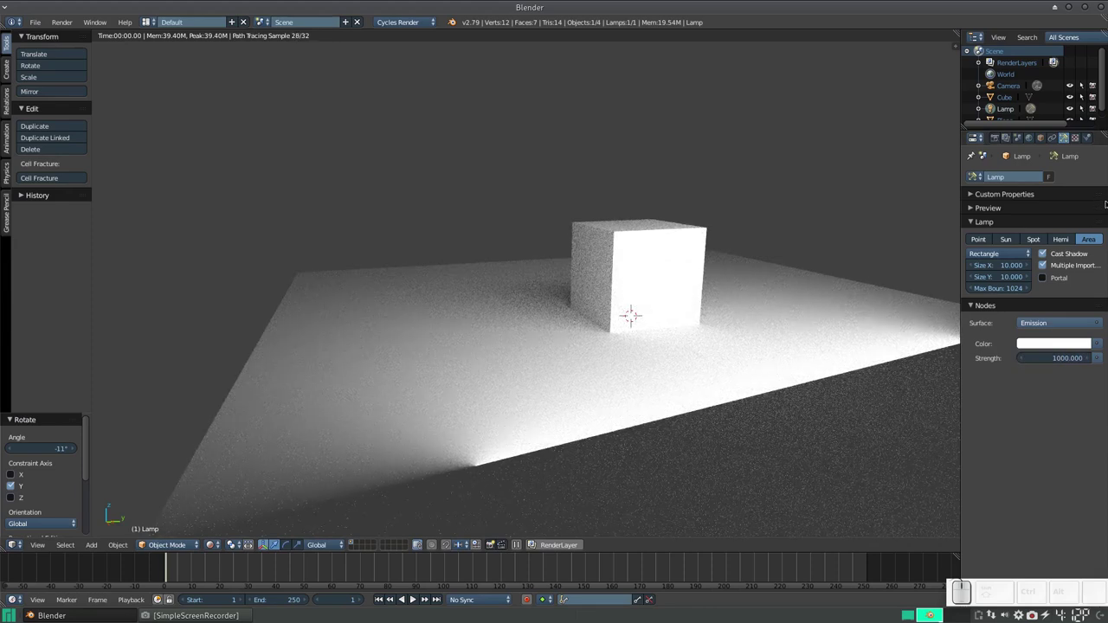
click(1052, 358)
key(KP_1)
key(KP_0)
key(KP_Enter)
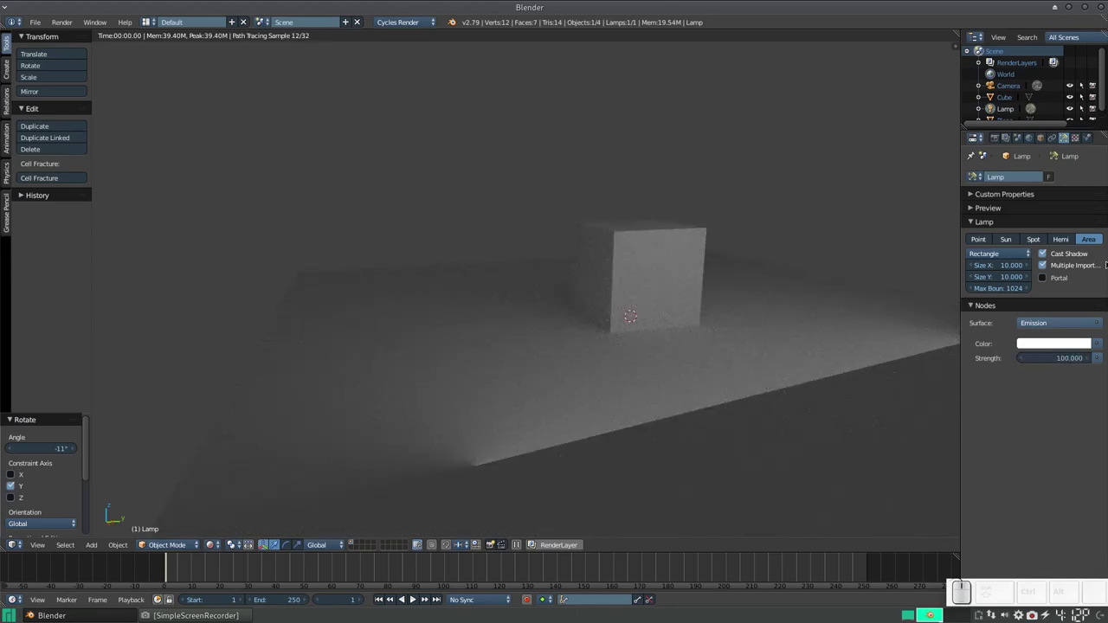
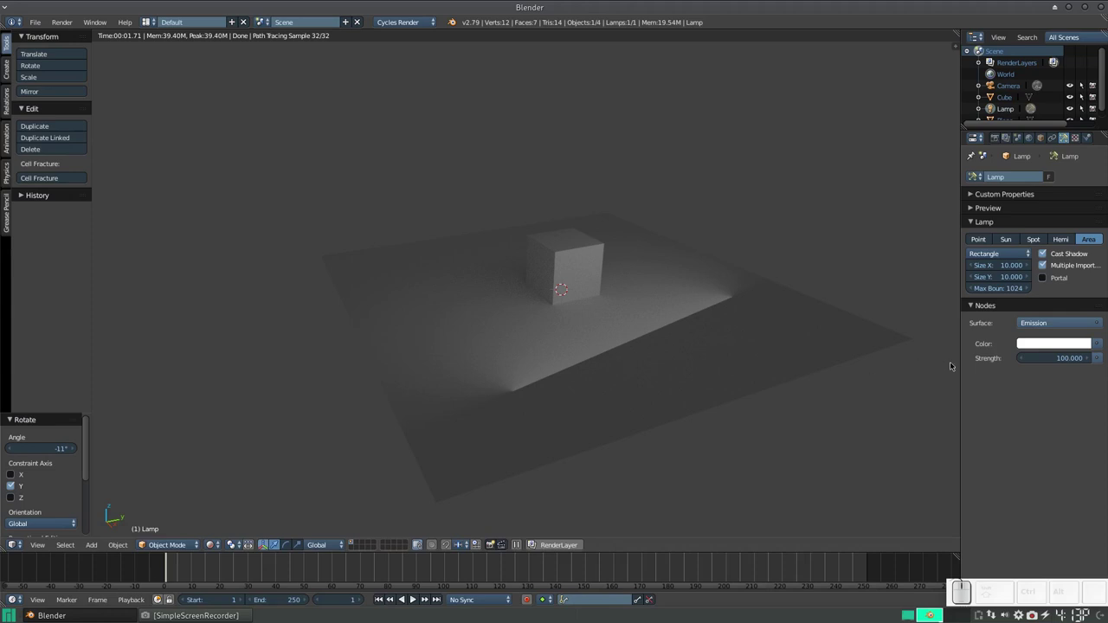
click(1059, 279)
click(1059, 264)
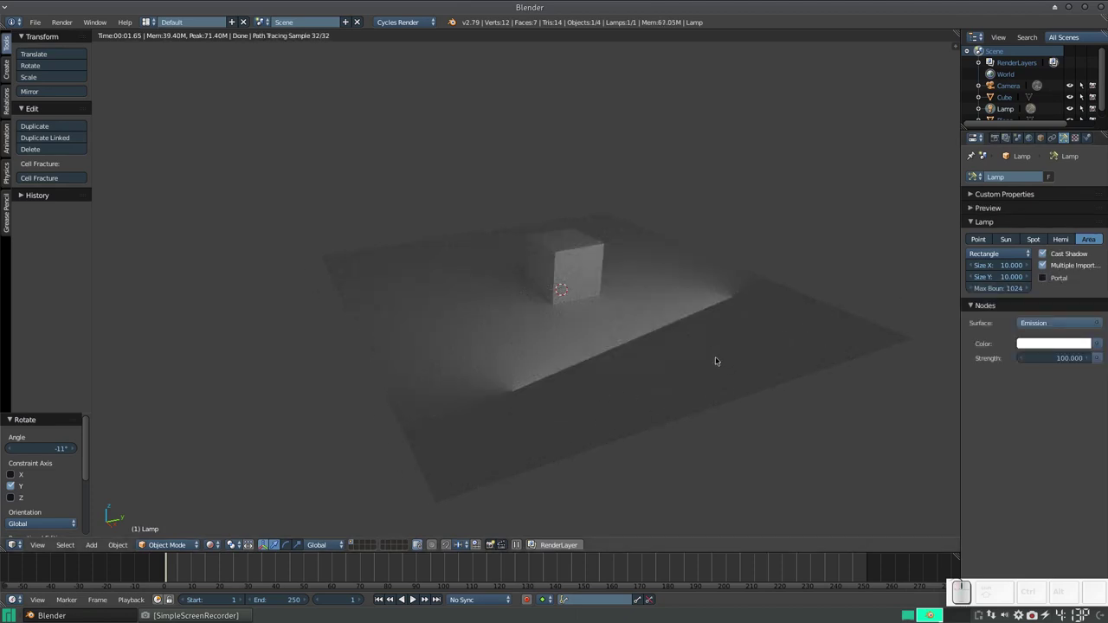